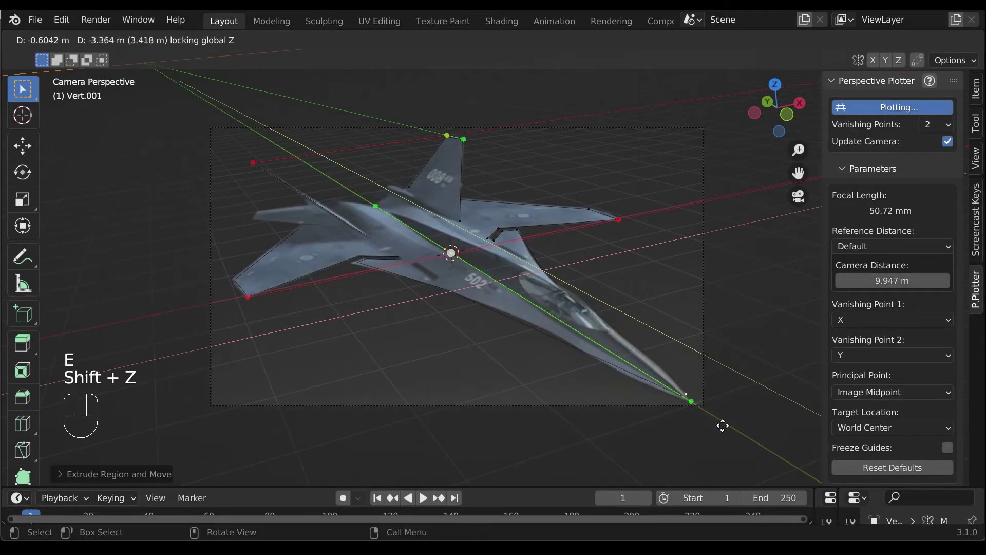
# - Reposition the cube, look through the camera and start Perspective Plotter plotting from its panel
pyautogui.click(731, 435)
pyautogui.press('Tab')
pyautogui.moveTo(415, 191); pyautogui.dragTo(378, 151)
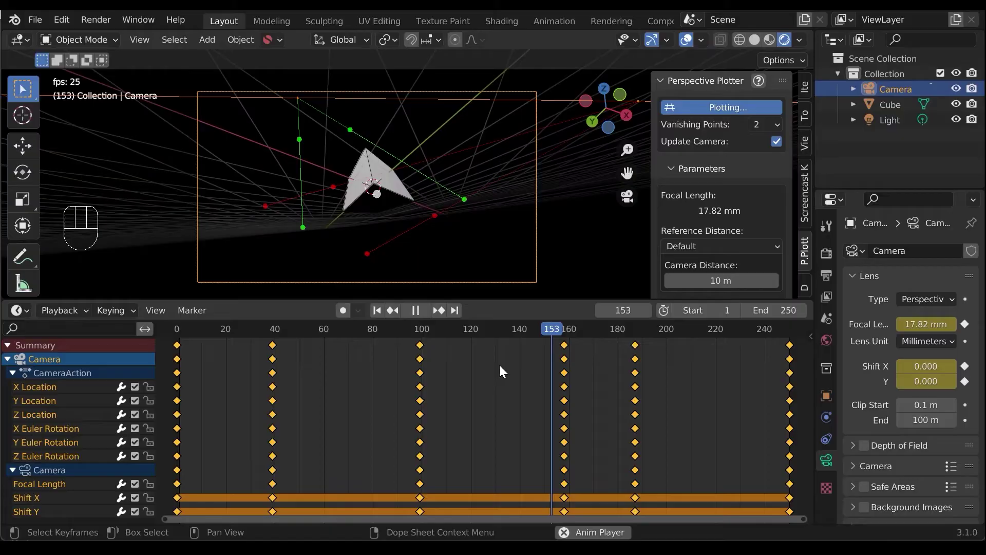
pyautogui.press('KP_0')
pyautogui.press('n')
pyautogui.click(814, 295)
pyautogui.click(733, 109)
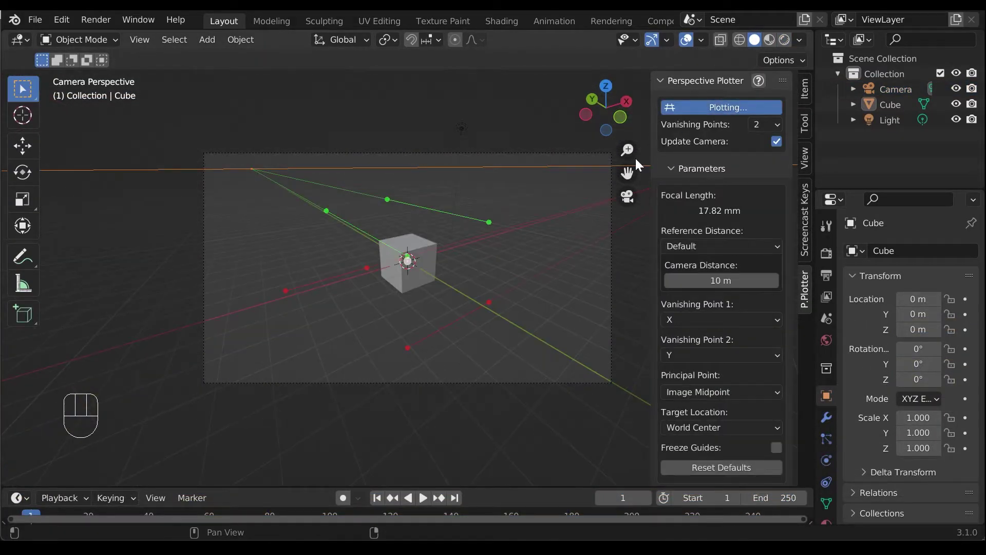
# - Tweak the green guide line endpoints over the cube scene to shift the focal length
pyautogui.moveTo(492, 223); pyautogui.dragTo(512, 229)
pyautogui.moveTo(369, 267); pyautogui.dragTo(394, 277)
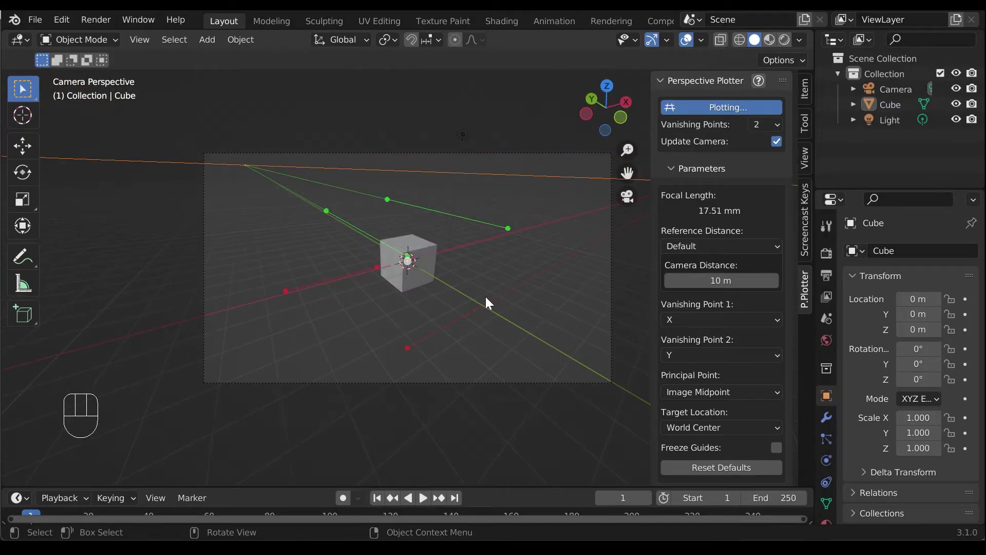
pyautogui.moveTo(485, 294); pyautogui.dragTo(454, 225)
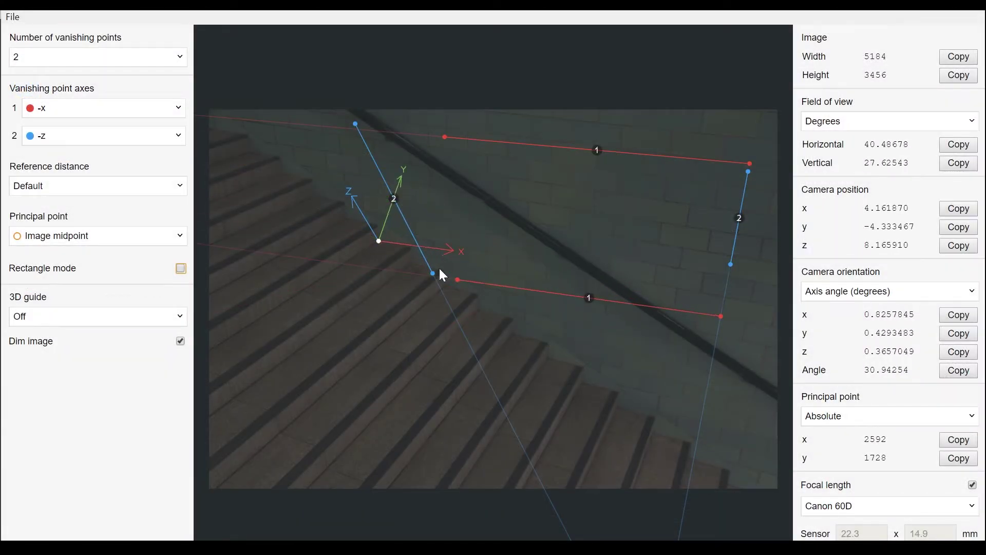
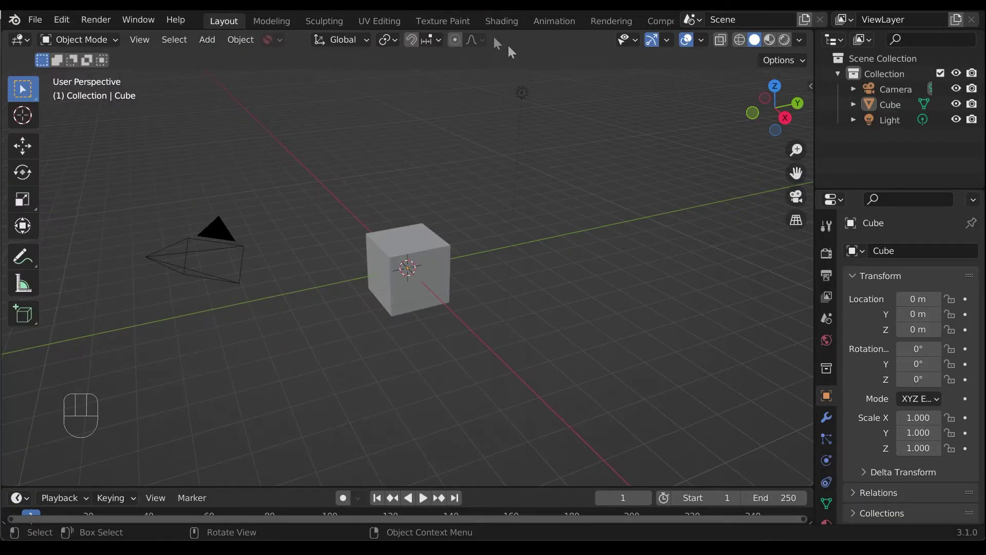
# - Switch to camera view and show the P.Plotter sidebar panel with its two-vanishing-point settings
pyautogui.press('KP_0')
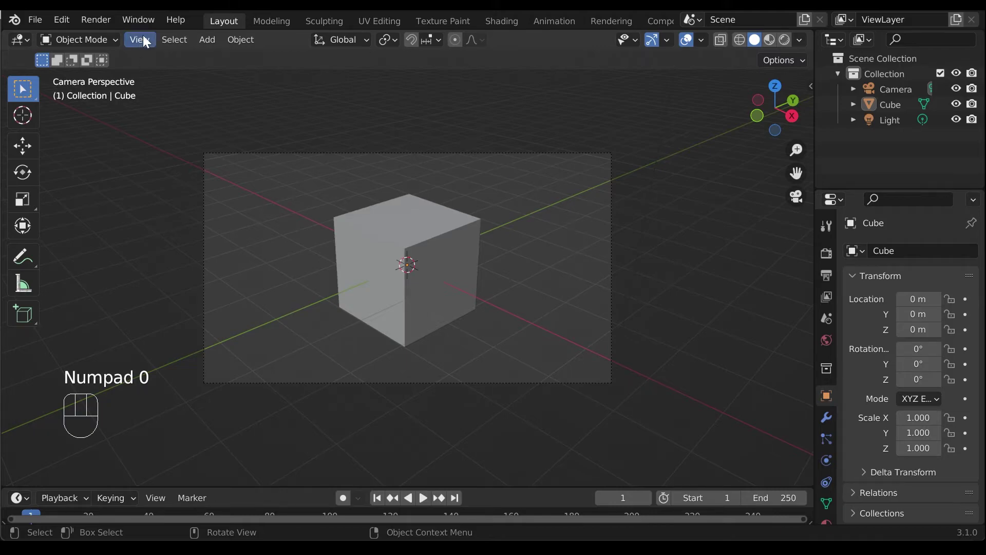
pyautogui.moveTo(147, 41); pyautogui.dragTo(630, 294)
pyautogui.press('n')
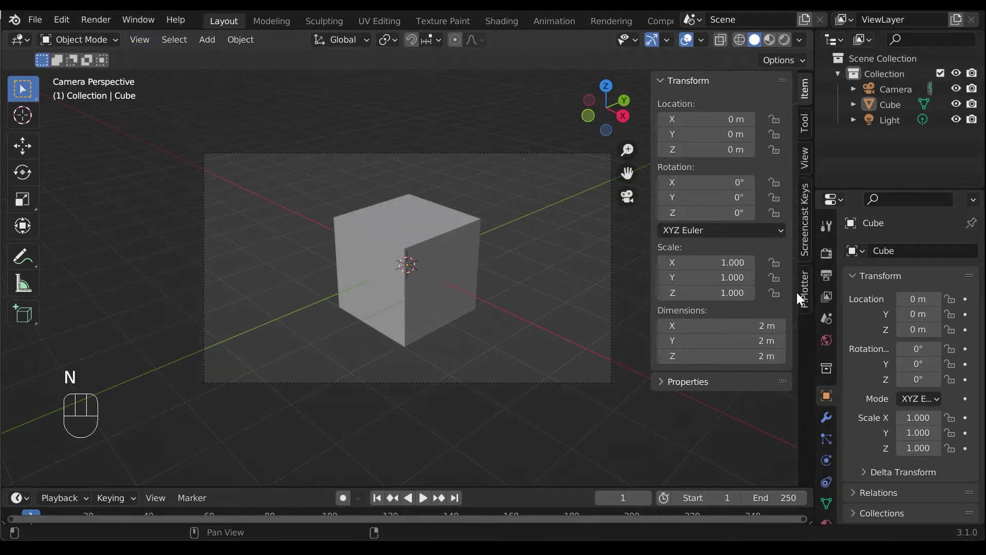
pyautogui.click(806, 298)
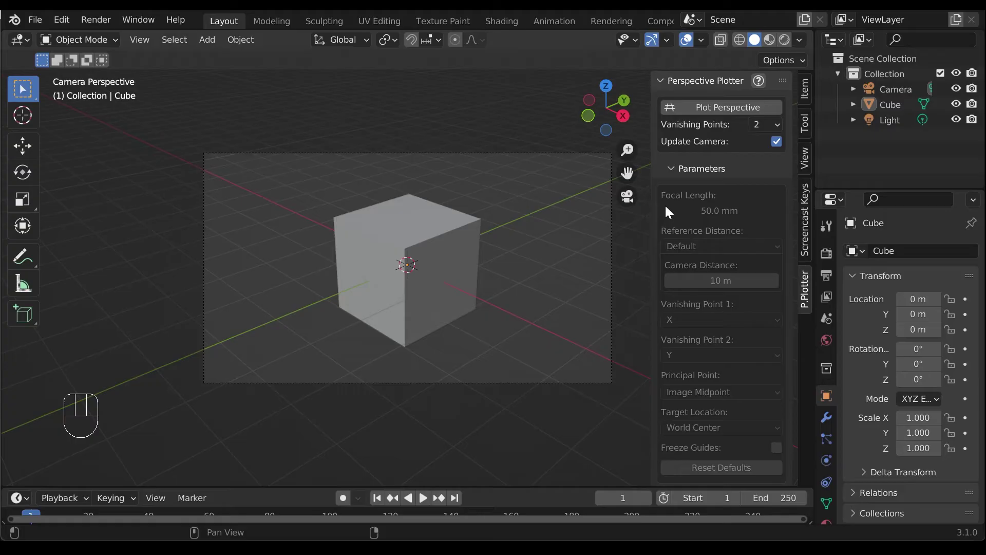
# - Plot perspective so the focal length becomes 17.82 mm, then stop plotting
pyautogui.click(763, 116)
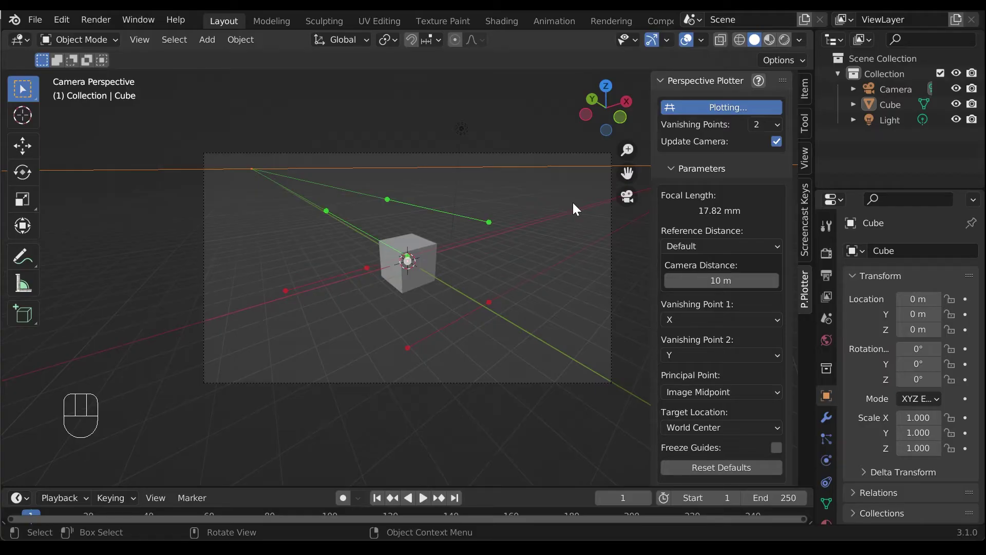
pyautogui.moveTo(69, 25); pyautogui.dragTo(112, 241)
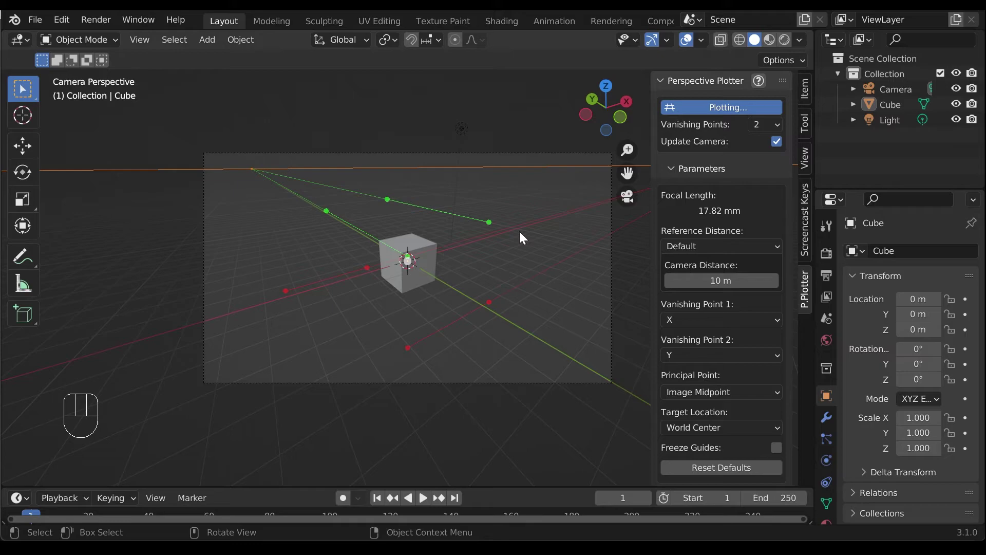
pyautogui.click(757, 110)
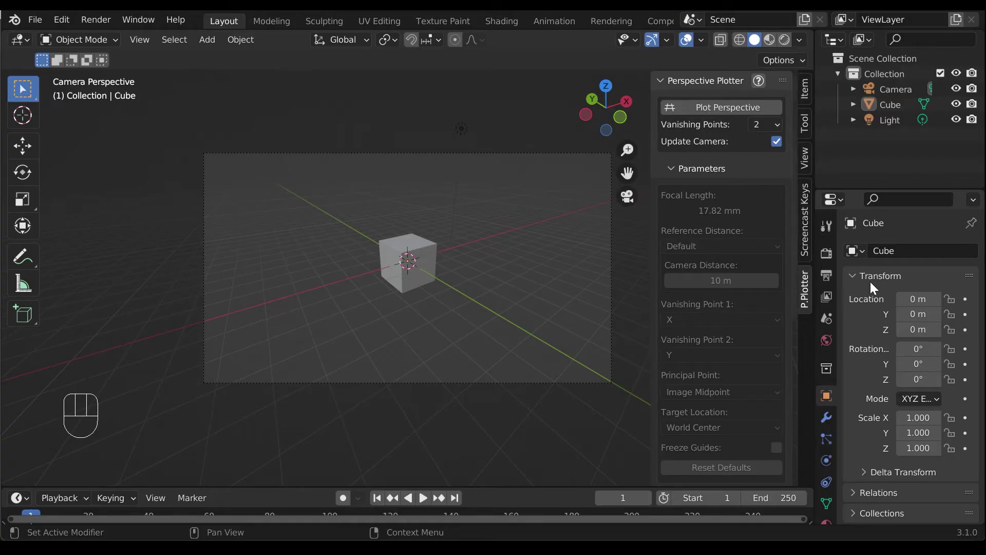
# - Enable Background Images on the camera, add an empty image slot and browse for its file
pyautogui.click(901, 92)
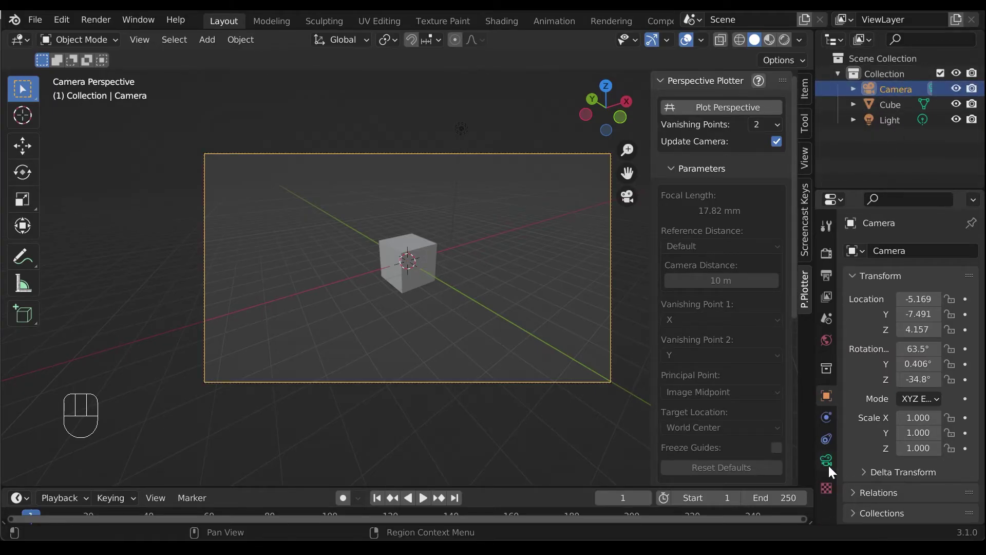
pyautogui.click(827, 473)
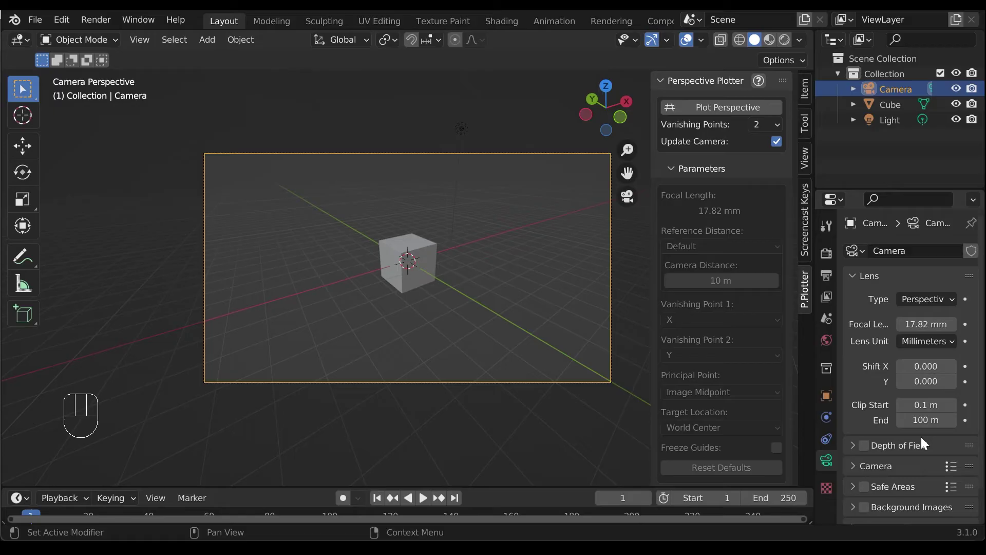
pyautogui.click(871, 479)
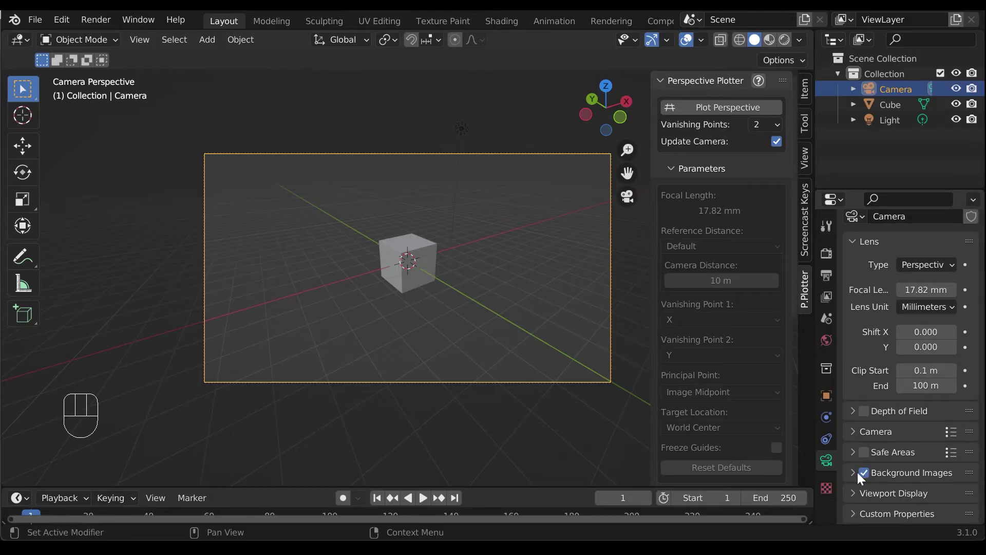
pyautogui.click(853, 479)
pyautogui.click(960, 473)
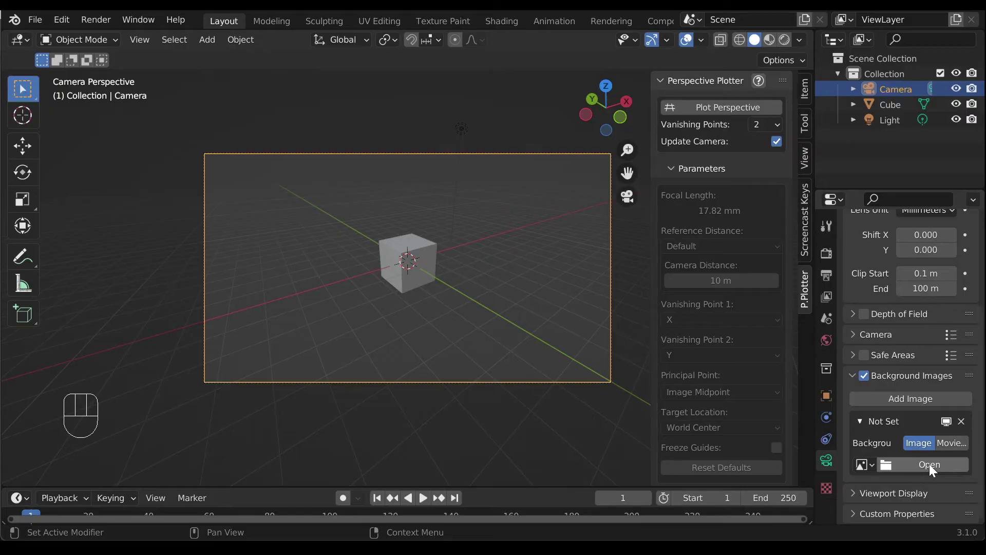
pyautogui.click(935, 470)
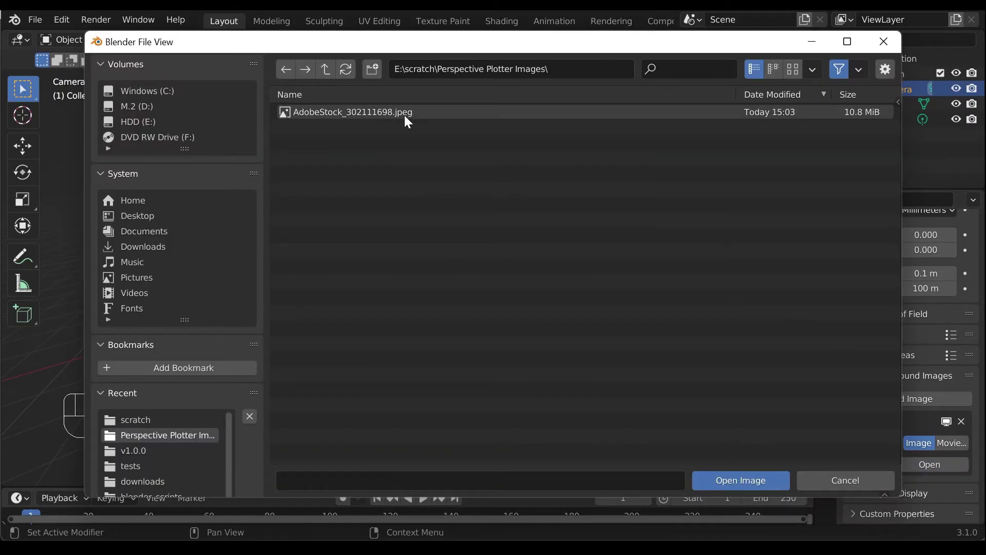
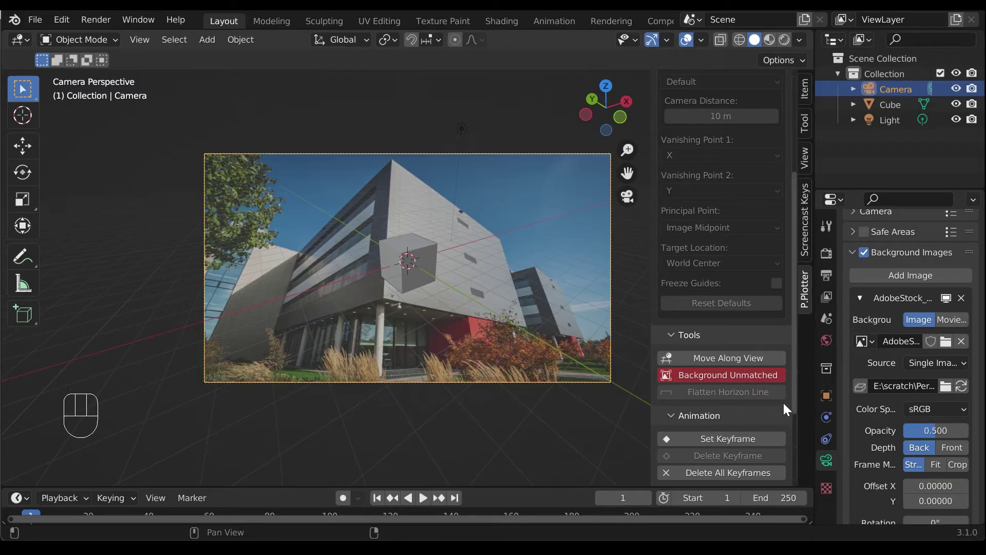
# - Match the camera frame to the building photo's resolution and plot perspective guides over it
pyautogui.click(788, 378)
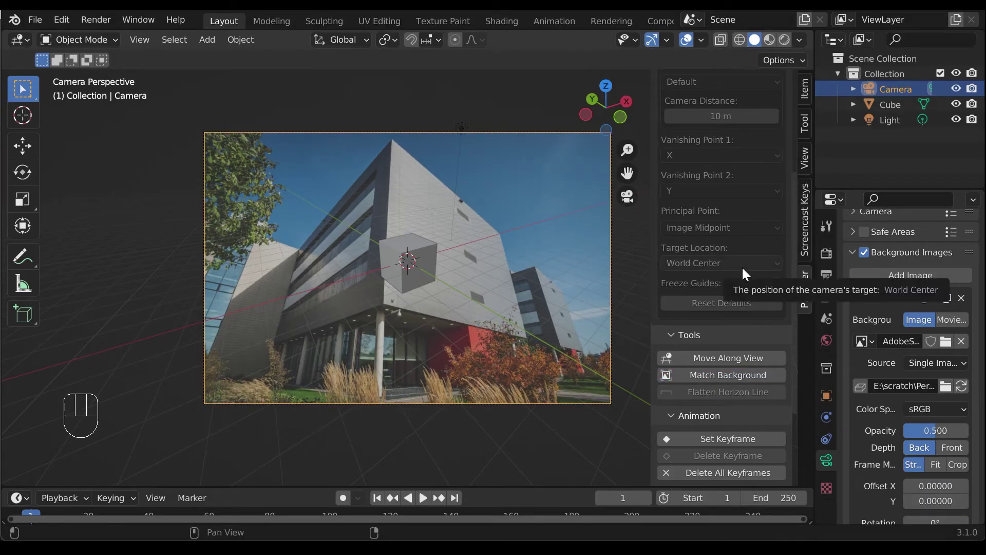
pyautogui.click(739, 111)
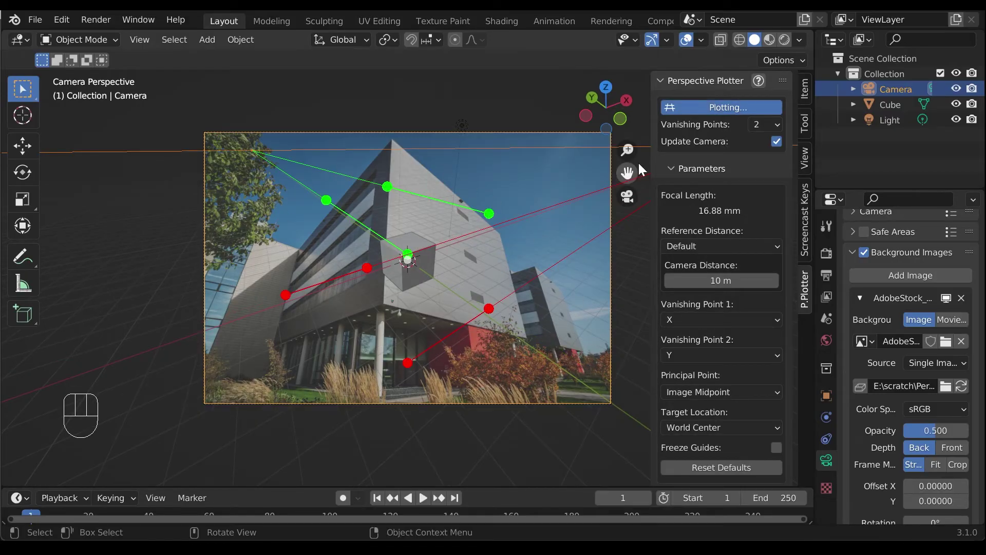
# - Show the cube as wireframe and align the red guide lines with the building's base and roof edges
pyautogui.click(739, 45)
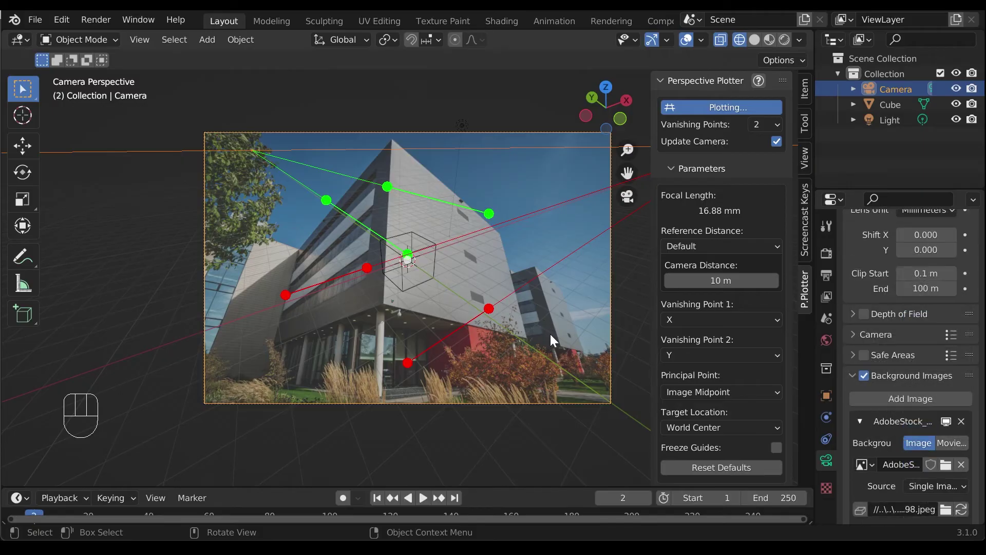
pyautogui.moveTo(411, 357); pyautogui.dragTo(386, 300)
pyautogui.moveTo(490, 305); pyautogui.dragTo(592, 351)
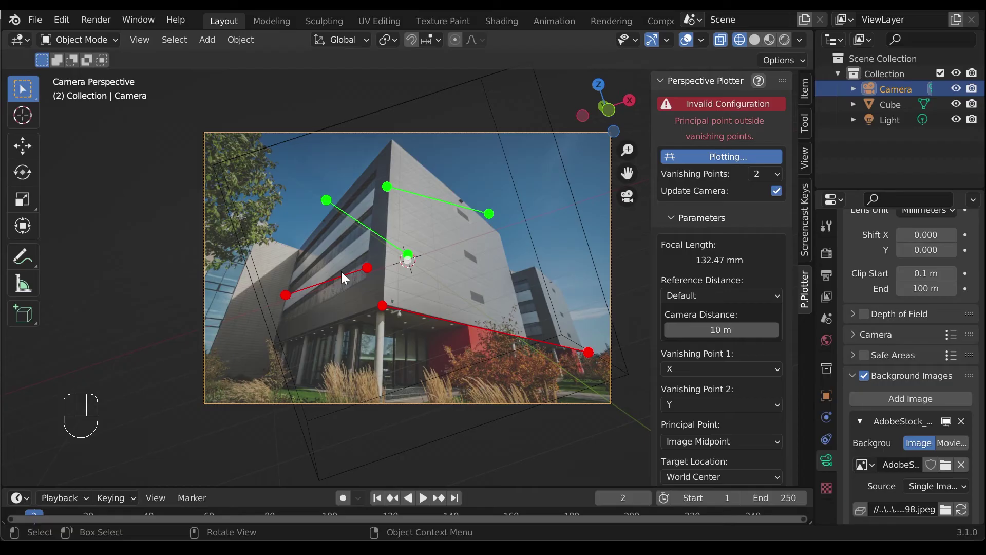
pyautogui.moveTo(371, 266); pyautogui.dragTo(563, 285)
pyautogui.moveTo(287, 291); pyautogui.dragTo(396, 155)
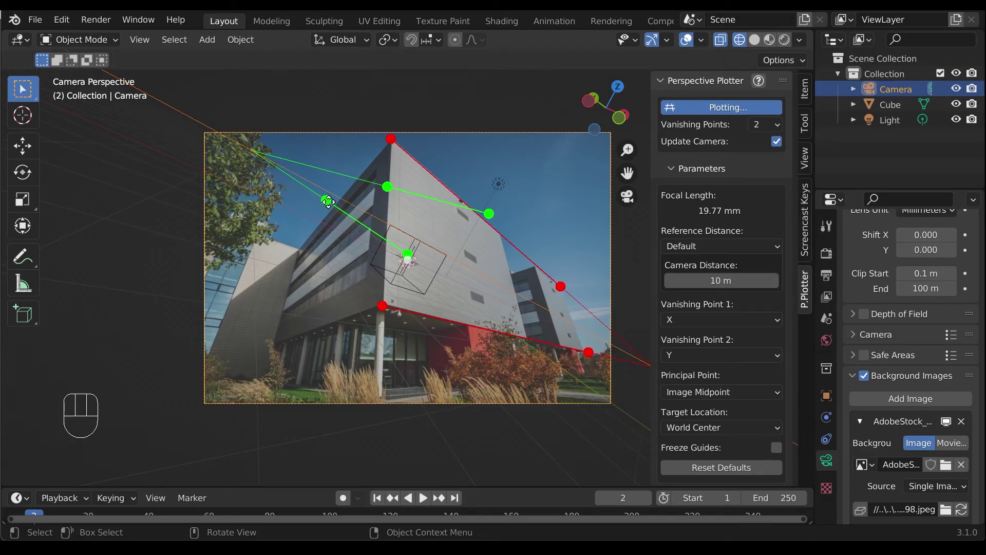
# - Align the green guide lines with the building's left face edges, giving an 18.54 mm focal length
pyautogui.moveTo(323, 225); pyautogui.dragTo(296, 353)
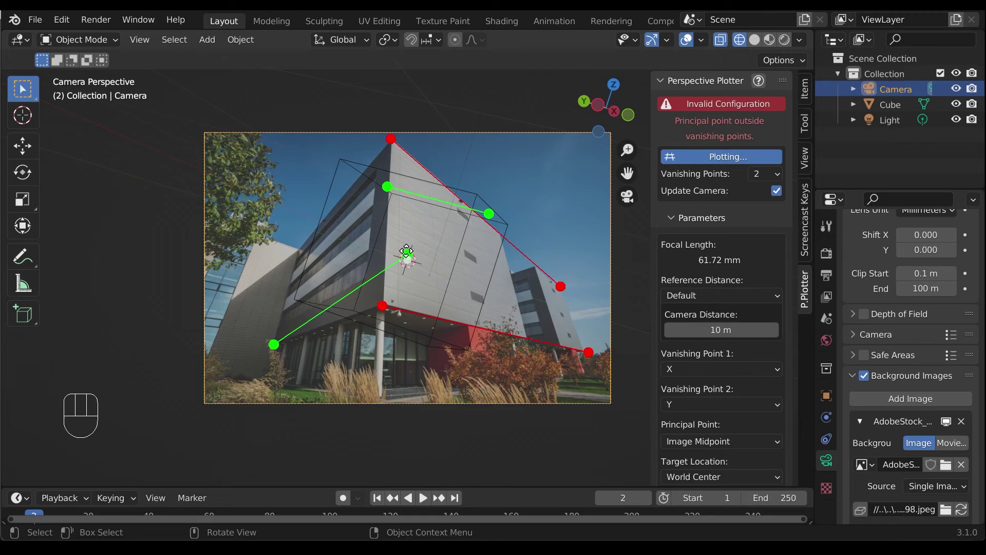
pyautogui.moveTo(416, 253); pyautogui.dragTo(372, 307)
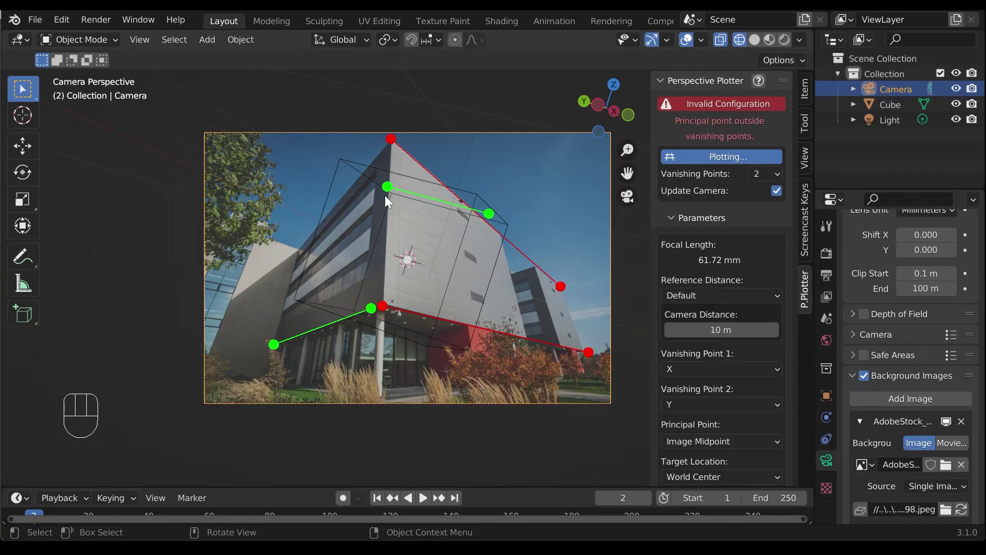
pyautogui.moveTo(386, 185); pyautogui.dragTo(287, 258)
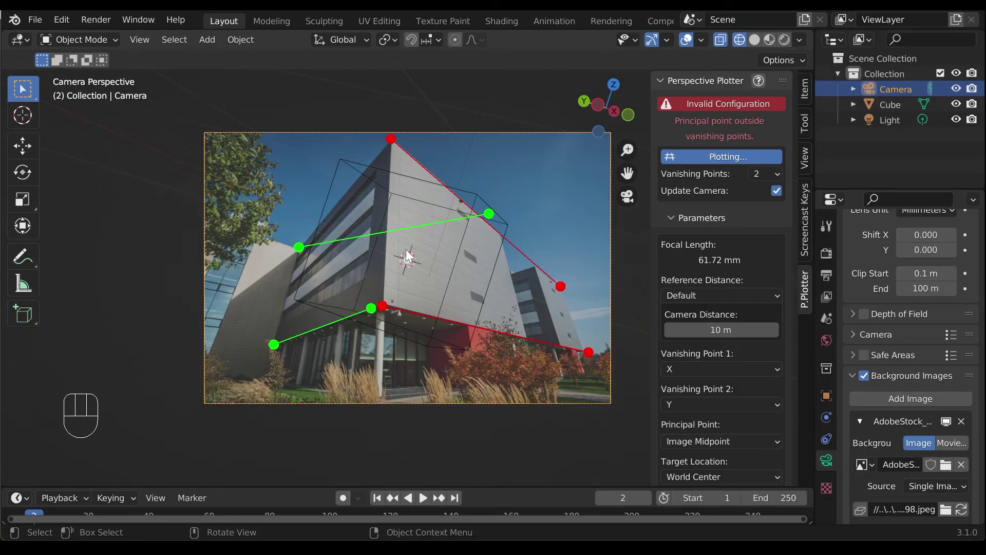
pyautogui.moveTo(492, 212); pyautogui.dragTo(382, 149)
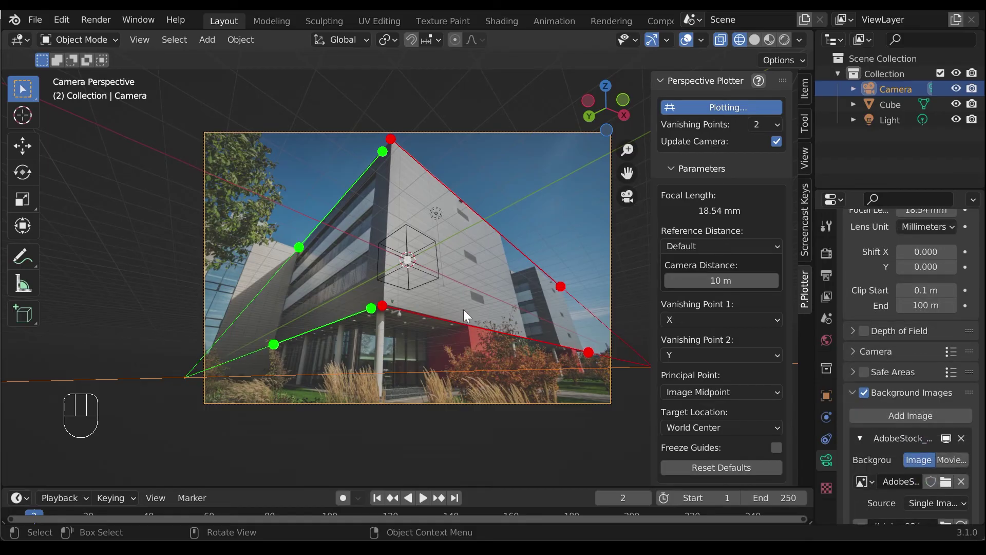
# - Select the cube and move it into perspective near the building's base
pyautogui.click(437, 262)
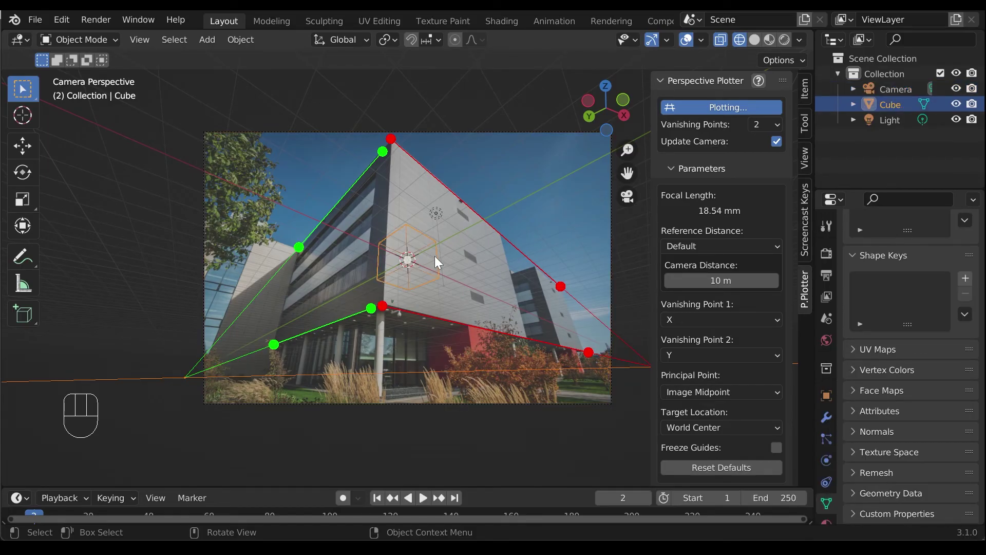
pyautogui.press('g')
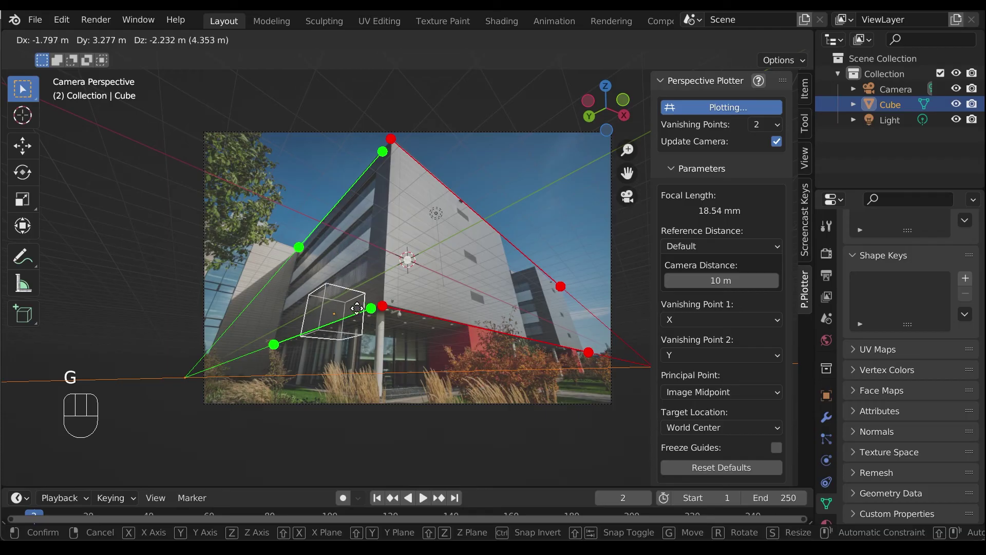